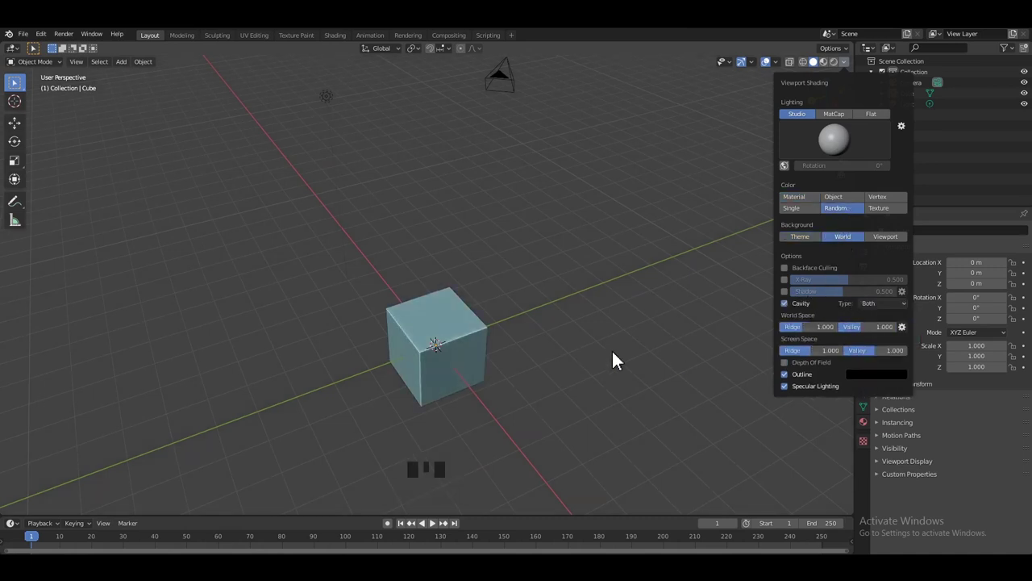
Dismiss the shading popover and delete the default cube from the scene.
{"action": "left_click", "coordinate": [595, 349]}
{"action": "left_click_drag", "start_coordinate": [486, 280], "coordinate": [554, 274]}
{"action": "left_click", "coordinate": [553, 274]}
{"action": "key", "text": "a"}
{"action": "left_click_drag", "start_coordinate": [532, 250], "coordinate": [872, 92]}
Bring up the Shift+A add menu ready to choose a mesh shape.
{"action": "left_click_drag", "start_coordinate": [568, 260], "coordinate": [535, 258]}
{"action": "left_click_drag", "start_coordinate": [487, 257], "coordinate": [459, 208]}
{"action": "left_click", "coordinate": [459, 209]}
{"action": "key", "text": "shift+a"}
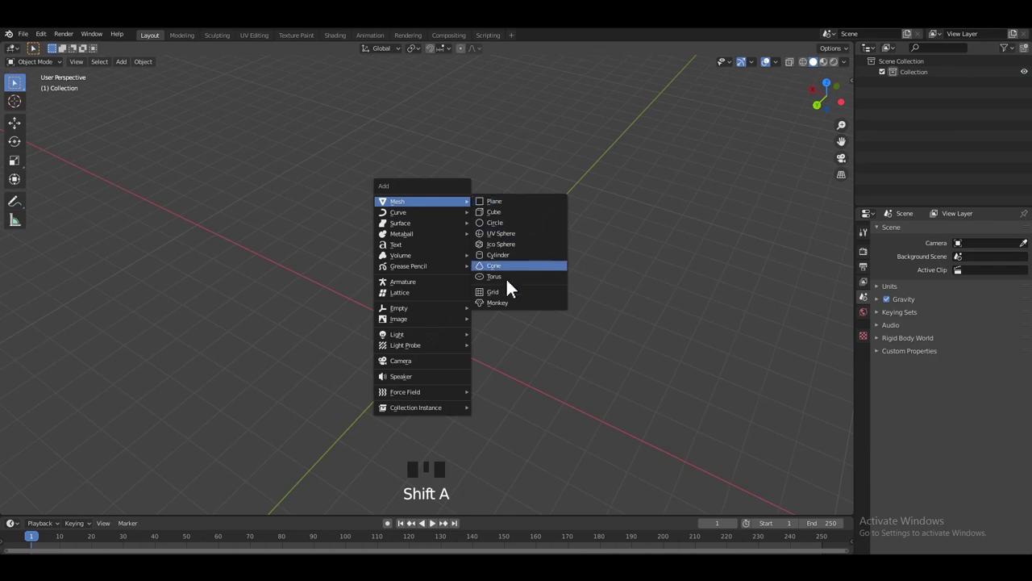
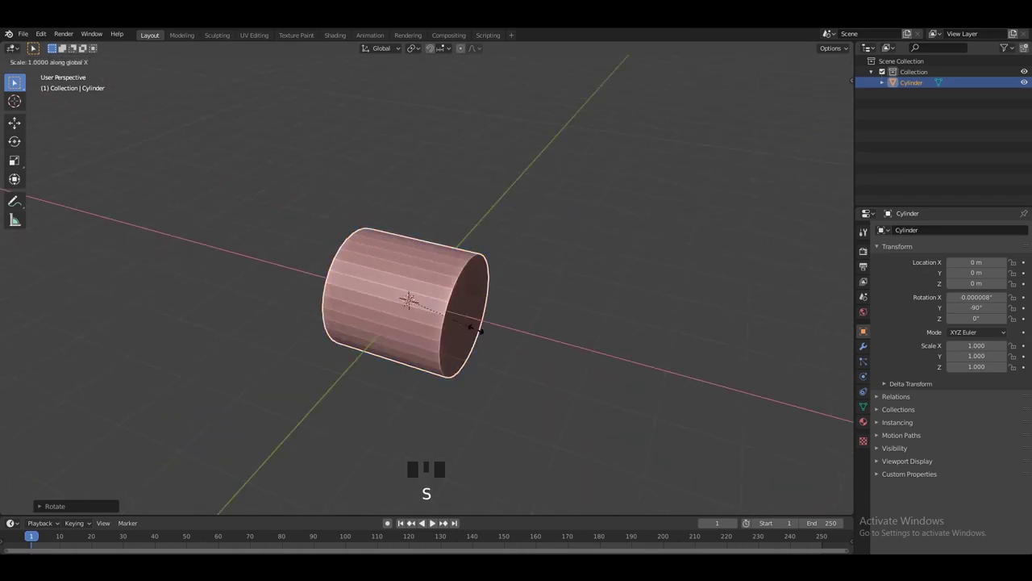
Add a cylinder rotated -90° on Y, stretch it along X and apply its transforms.
{"action": "left_click_drag", "start_coordinate": [465, 311], "coordinate": [457, 253]}
{"action": "scroll", "scroll_direction": "up", "scroll_amount": 3}
{"action": "left_click_drag", "start_coordinate": [458, 253], "coordinate": [870, 416]}
{"action": "left_click", "coordinate": [869, 416]}
{"action": "left_click_drag", "start_coordinate": [893, 421], "coordinate": [750, 347]}
{"action": "left_click_drag", "start_coordinate": [690, 320], "coordinate": [546, 265]}
{"action": "left_click_drag", "start_coordinate": [489, 234], "coordinate": [493, 249]}
{"action": "left_click", "coordinate": [492, 250]}
{"action": "key", "text": "ctrl+a"}
Enable Auto Smooth shading on the cylinder and check it in and out of Edit Mode.
{"action": "left_click_drag", "start_coordinate": [527, 278], "coordinate": [525, 245]}
{"action": "scroll", "scroll_direction": "up", "scroll_amount": 3}
{"action": "left_click_drag", "start_coordinate": [511, 268], "coordinate": [521, 263]}
{"action": "left_click", "coordinate": [521, 262]}
{"action": "key", "text": "Tab"}
{"action": "middle_click", "coordinate": [526, 273]}
{"action": "key", "text": "Tab"}
{"action": "left_click", "coordinate": [535, 275]}
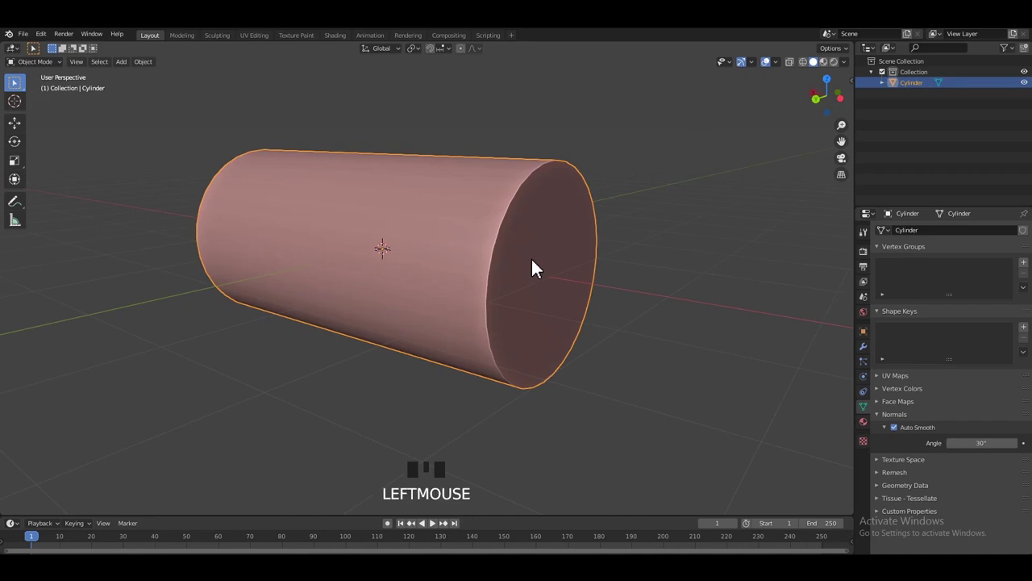
Enable the Mesh: Auto Mirror add-on in Preferences > Add-ons.
{"action": "middle_click", "coordinate": [543, 246]}
{"action": "scroll", "scroll_direction": "down", "scroll_amount": 3}
{"action": "middle_click", "coordinate": [540, 252]}
{"action": "key", "text": "F4"}
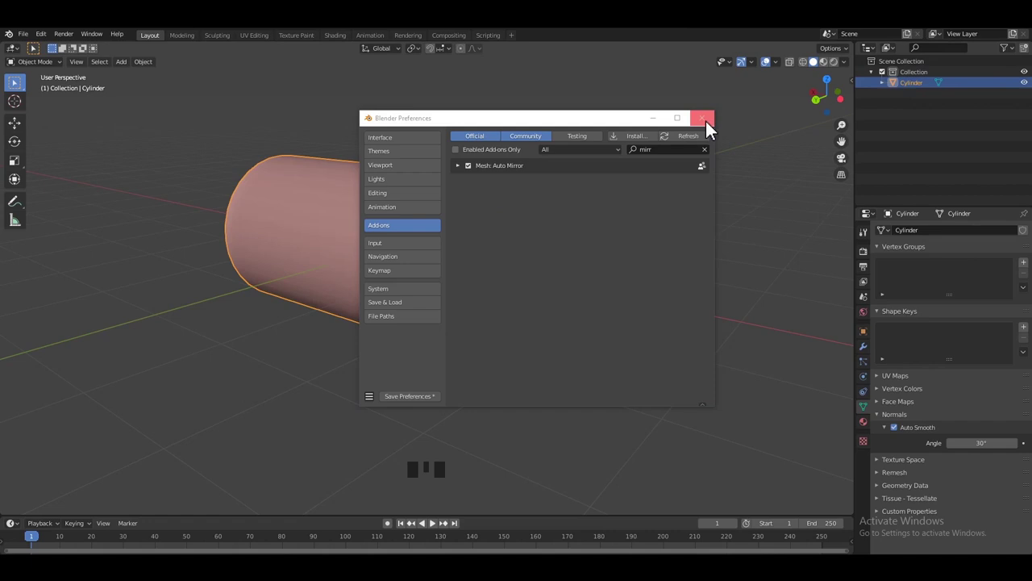
Close Preferences and reselect the cylinder in the viewport.
{"action": "left_click_drag", "start_coordinate": [484, 231], "coordinate": [505, 247]}
{"action": "key", "text": "Tab"}
{"action": "middle_click", "coordinate": [491, 245]}
{"action": "key", "text": "Tab"}
{"action": "left_click", "coordinate": [510, 260]}
Enter Edit Mode with all cylinder geometry selected and show the N-panel Edit tab with Auto Mirror.
{"action": "key", "text": "Tab"}
{"action": "key", "text": "m"}
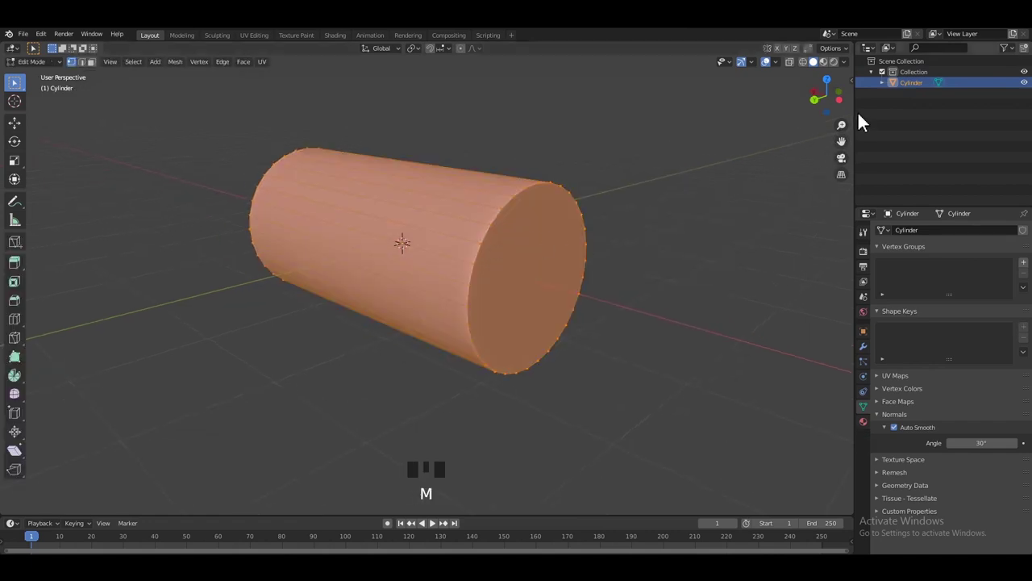
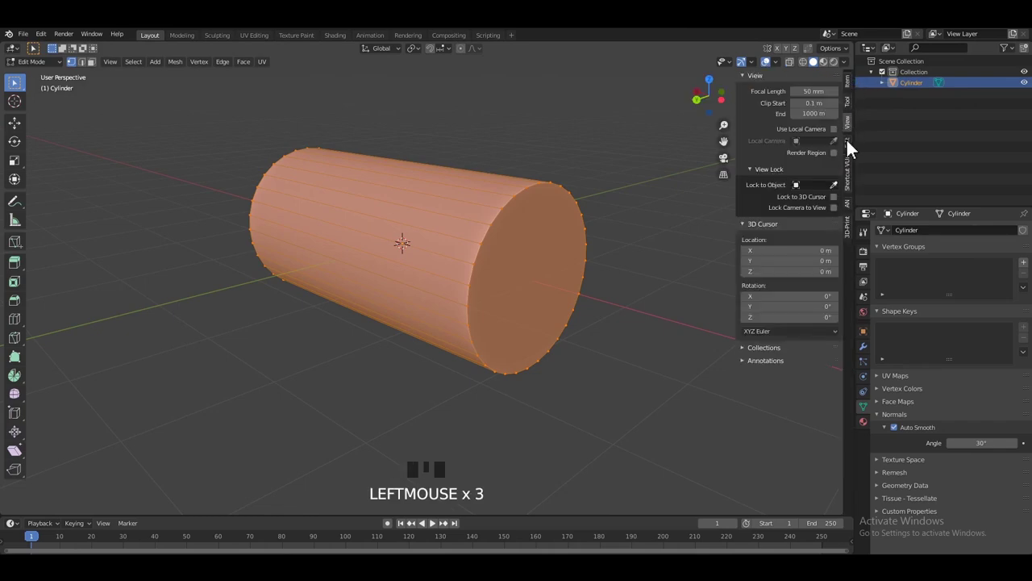
{"action": "left_click", "coordinate": [853, 147]}
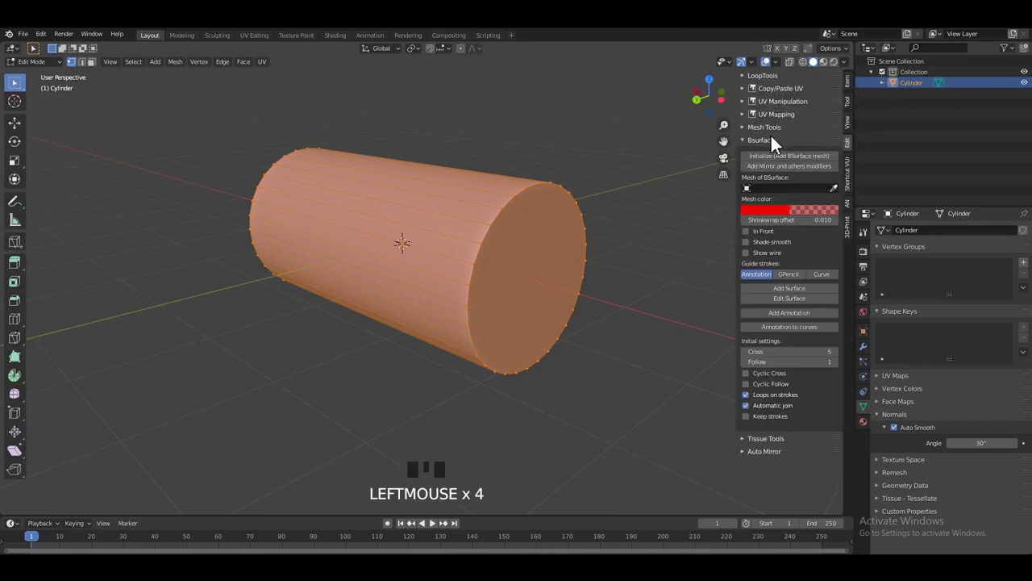
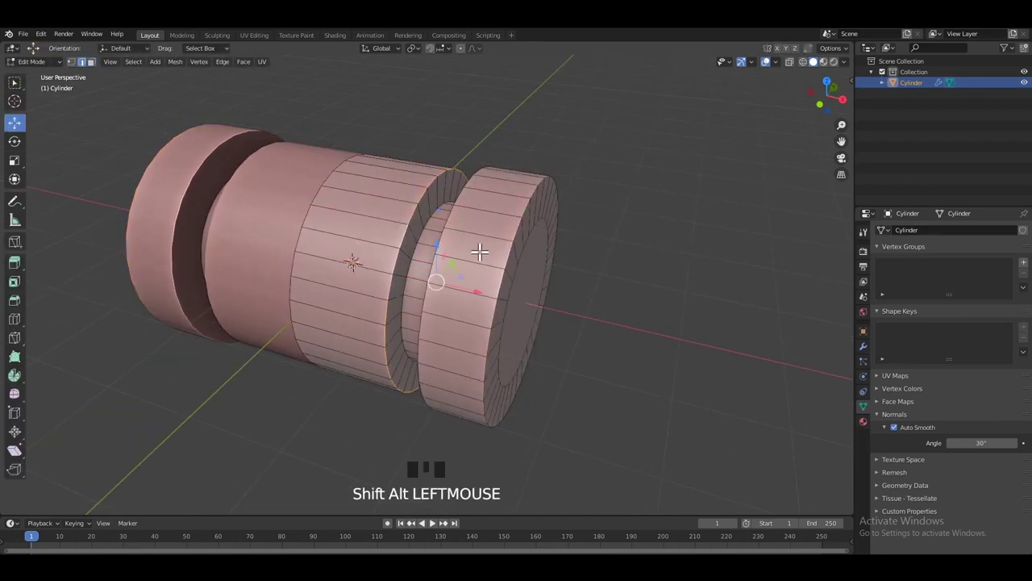
Bevel a ring edge, add a loop cut along the cylinder and scale the new loop to flare it.
{"action": "key", "text": "ctrl+b"}
{"action": "left_click_drag", "start_coordinate": [464, 242], "coordinate": [523, 235]}
{"action": "scroll", "scroll_direction": "up", "scroll_amount": 3}
{"action": "left_click_drag", "start_coordinate": [514, 225], "coordinate": [536, 213]}
{"action": "key", "text": "ctrl+r"}
{"action": "middle_click", "coordinate": [580, 245]}
{"action": "key", "text": "s"}
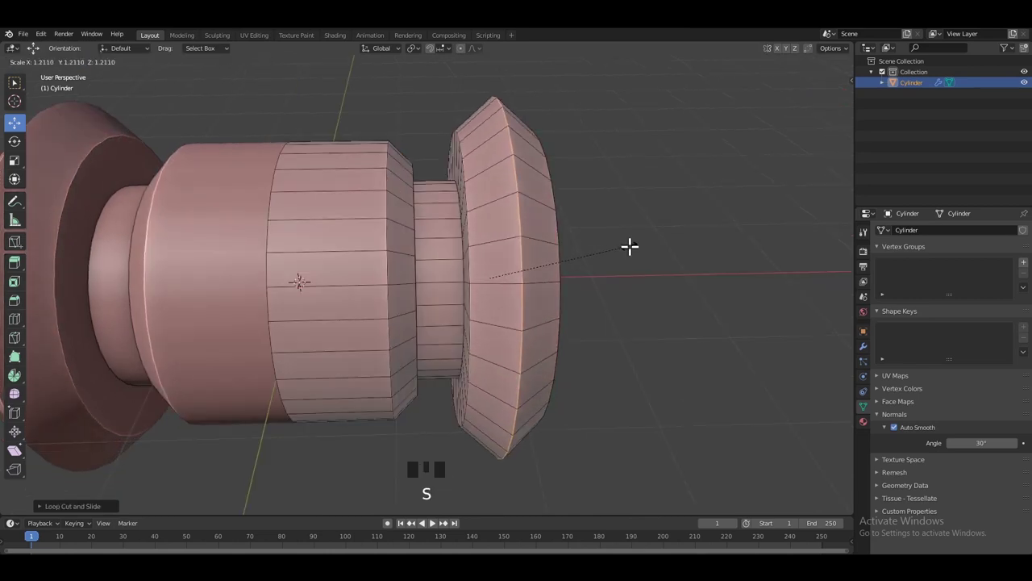
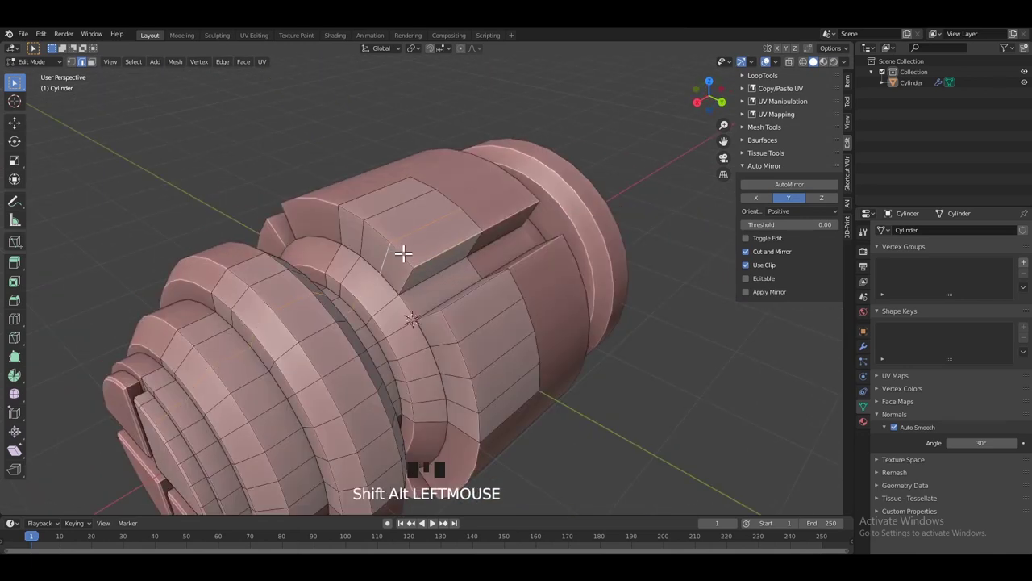
Select the middle side faces and bevel them into raised side panels.
{"action": "left_click", "coordinate": [405, 258]}
{"action": "left_click_drag", "start_coordinate": [385, 235], "coordinate": [394, 244]}
{"action": "left_click", "coordinate": [442, 260]}
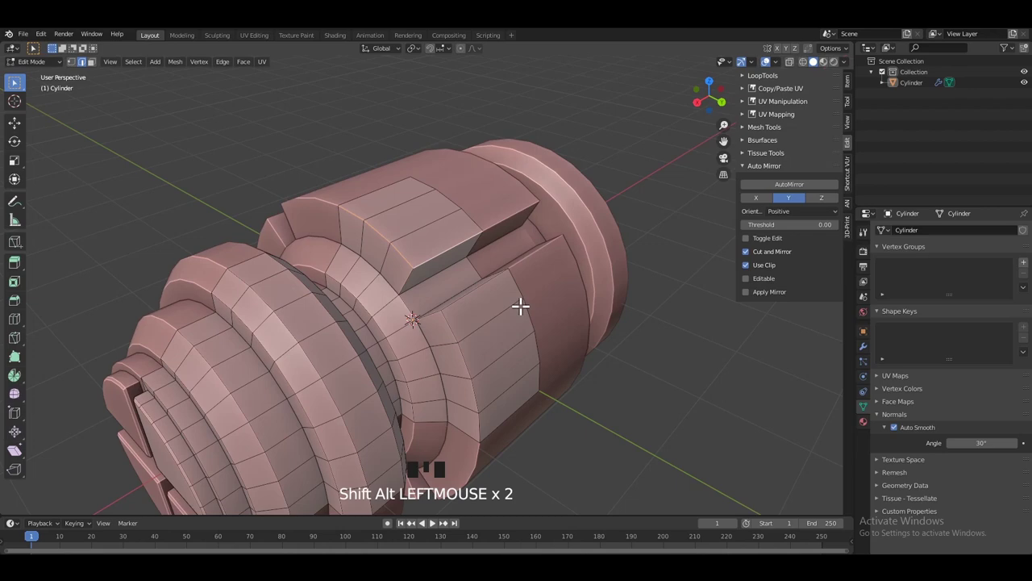
{"action": "key", "text": "ctrl+b"}
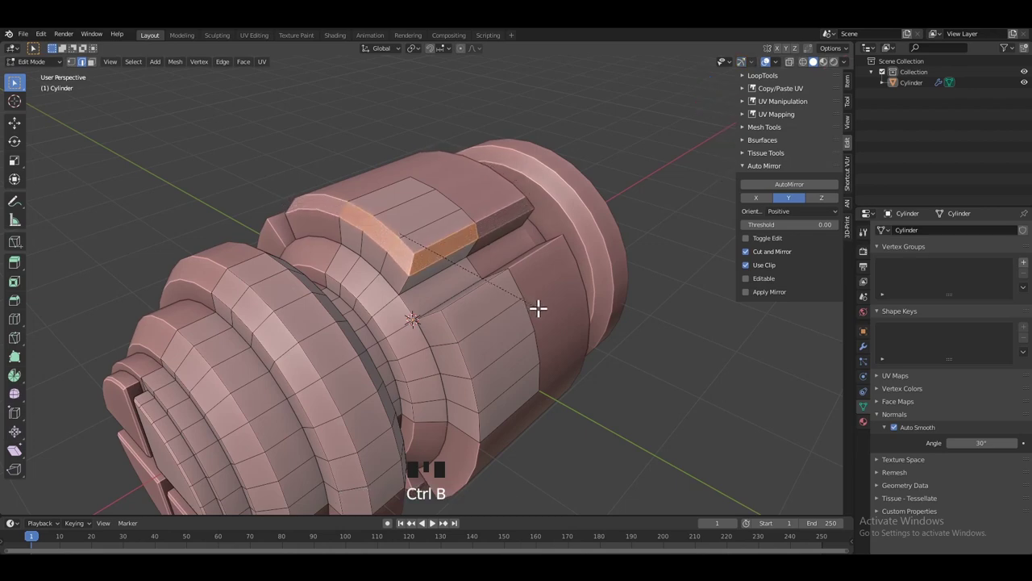
{"action": "scroll", "scroll_direction": "down", "scroll_amount": 3}
{"action": "left_click_drag", "start_coordinate": [484, 330], "coordinate": [483, 316]}
{"action": "scroll", "scroll_direction": "up", "scroll_amount": 3}
Bevel the edges of the raised blocks and check the result in Object Mode.
{"action": "key", "text": "Tab"}
{"action": "left_click", "coordinate": [472, 292]}
{"action": "left_click", "coordinate": [450, 317]}
{"action": "key", "text": "ctrl+b"}
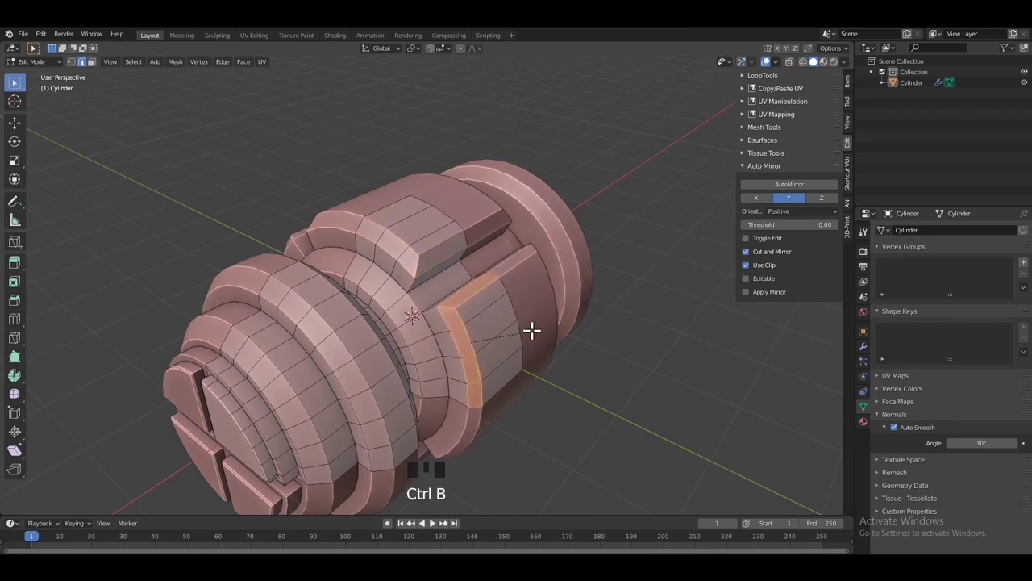
{"action": "key", "text": "Tab"}
{"action": "scroll", "scroll_direction": "down", "scroll_amount": 3}
{"action": "left_click_drag", "start_coordinate": [477, 312], "coordinate": [422, 329]}
{"action": "scroll", "scroll_direction": "up", "scroll_amount": 3}
{"action": "left_click_drag", "start_coordinate": [446, 304], "coordinate": [437, 286]}
Tweak the slotted end caps and return to Object Mode showing the three mirror modifiers.
{"action": "key", "text": "Tab"}
{"action": "left_click_drag", "start_coordinate": [425, 319], "coordinate": [430, 304]}
{"action": "key", "text": "Tab"}
{"action": "left_click_drag", "start_coordinate": [408, 306], "coordinate": [497, 275]}
{"action": "left_click", "coordinate": [496, 276]}
{"action": "left_click_drag", "start_coordinate": [512, 266], "coordinate": [479, 262]}
{"action": "scroll", "scroll_direction": "up", "scroll_amount": 3}
{"action": "key", "text": "Tab"}
{"action": "left_click_drag", "start_coordinate": [458, 252], "coordinate": [783, 282]}
{"action": "key", "text": "Tab"}
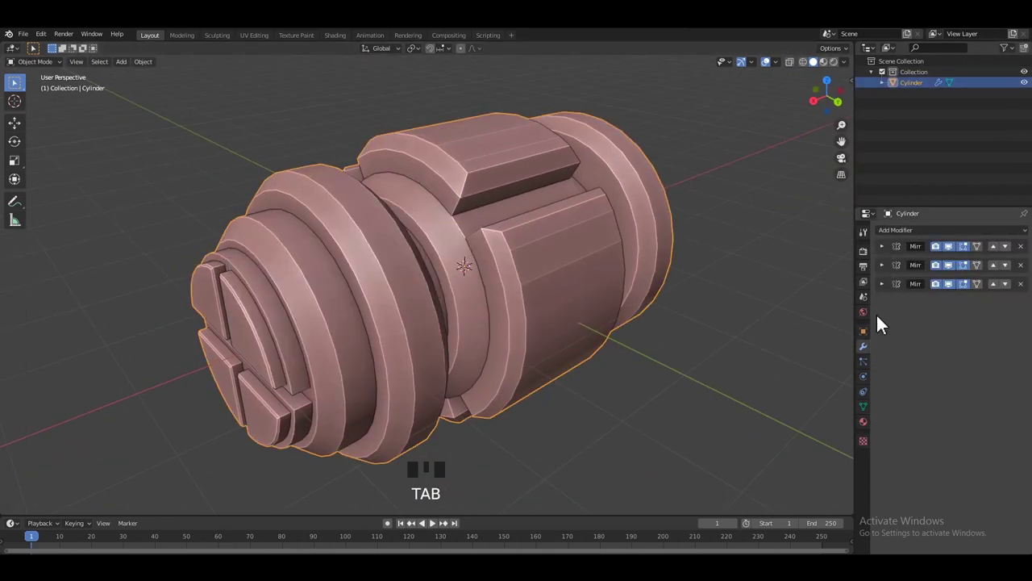
Remove the extra Mirror modifiers, leaving a single Y-axis mirror with clipping.
{"action": "double_click", "coordinate": [955, 292]}
{"action": "scroll", "scroll_direction": "down", "scroll_amount": 3}
{"action": "left_click_drag", "start_coordinate": [557, 233], "coordinate": [962, 272]}
{"action": "double_click", "coordinate": [961, 272]}
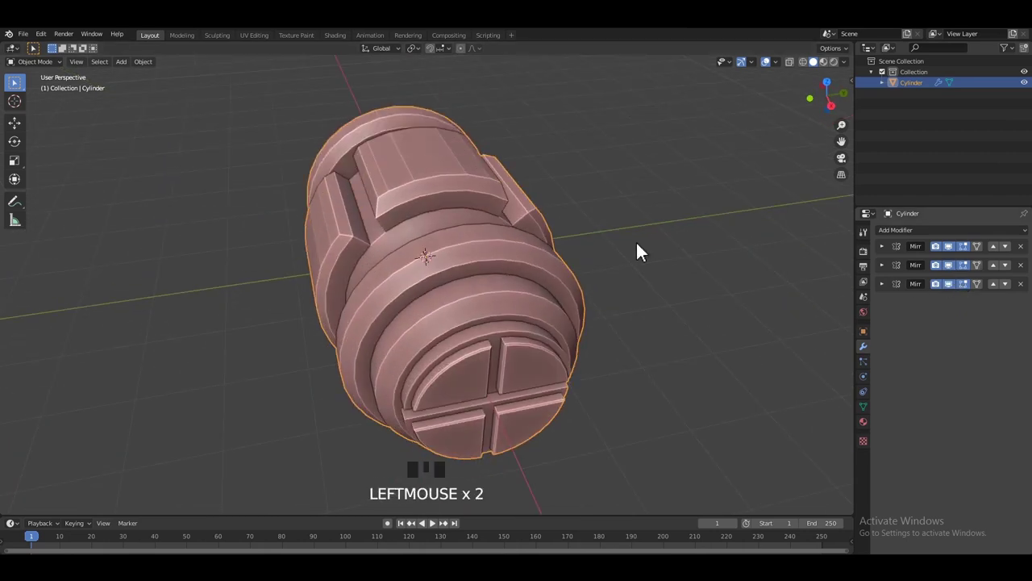
{"action": "scroll", "scroll_direction": "down", "scroll_amount": 3}
{"action": "left_click_drag", "start_coordinate": [642, 242], "coordinate": [959, 255]}
{"action": "double_click", "coordinate": [959, 255]}
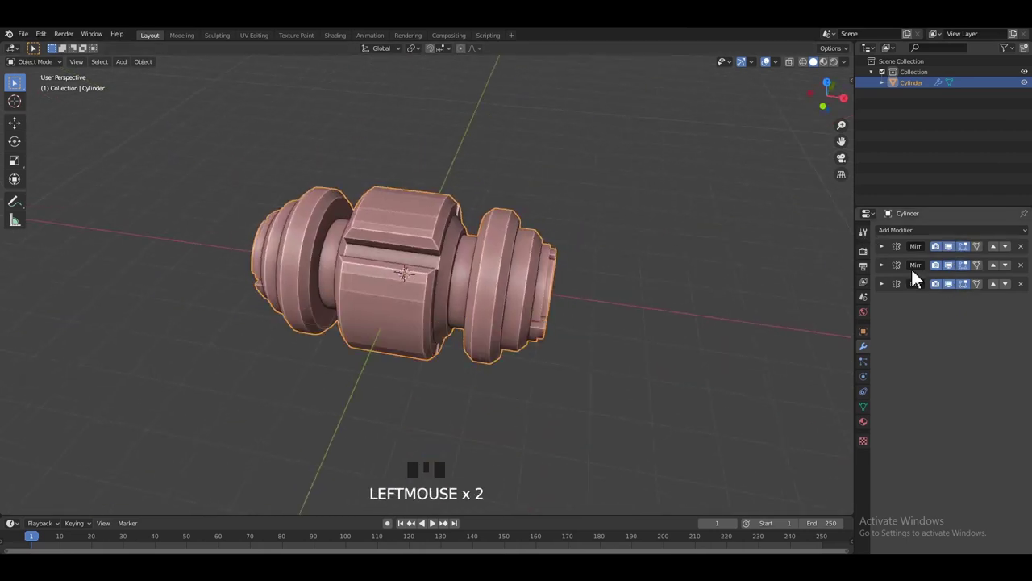
Orbit to inspect the part and select it ready for mesh editing.
{"action": "left_click_drag", "start_coordinate": [466, 301], "coordinate": [375, 310]}
{"action": "scroll", "scroll_direction": "up", "scroll_amount": 3}
{"action": "left_click_drag", "start_coordinate": [455, 302], "coordinate": [472, 290]}
{"action": "left_click", "coordinate": [472, 290]}
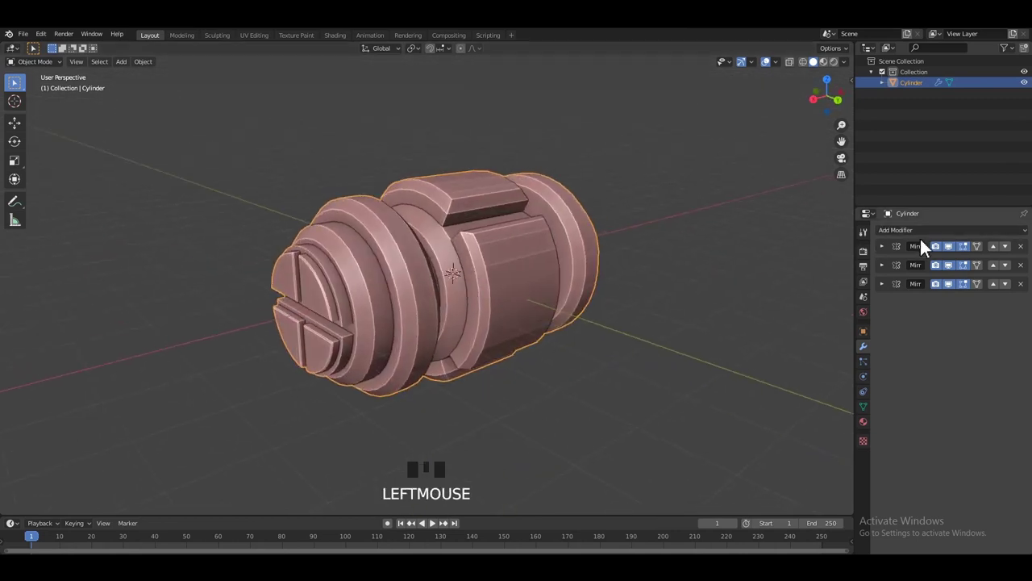
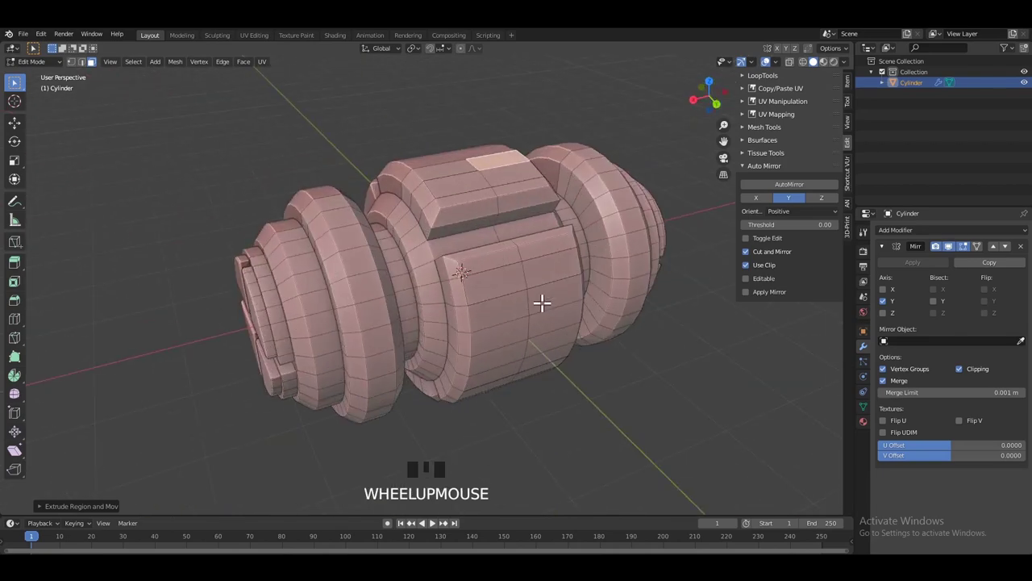
Apply the Y Mirror modifier, then run AutoMirror on Z with Cut and Mirror enabled.
{"action": "left_click", "coordinate": [549, 279]}
{"action": "left_click_drag", "start_coordinate": [513, 269], "coordinate": [519, 233]}
{"action": "left_click", "coordinate": [520, 232]}
{"action": "left_click_drag", "start_coordinate": [548, 235], "coordinate": [756, 173]}
{"action": "key", "text": "n"}
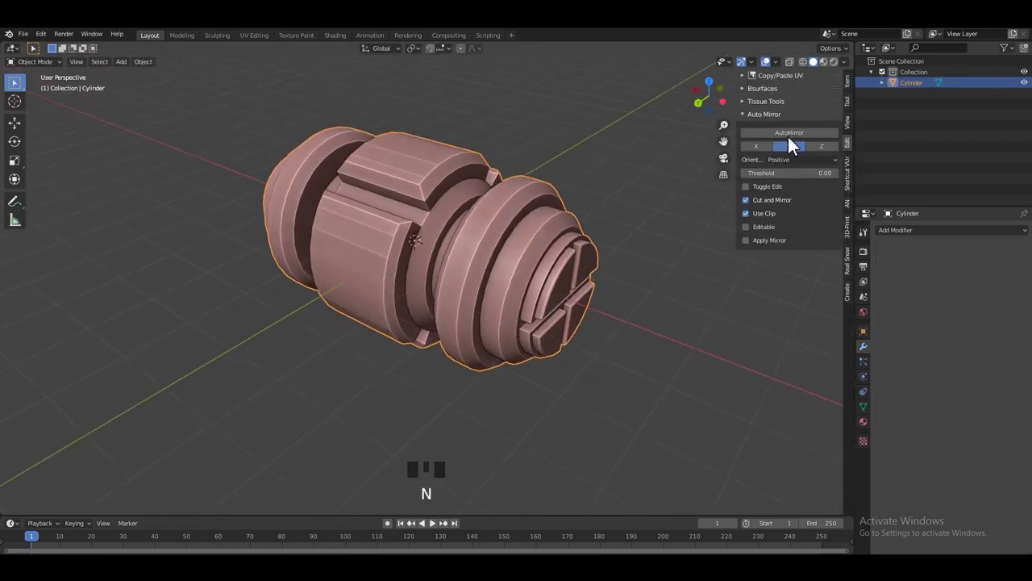
{"action": "left_click", "coordinate": [829, 152]}
{"action": "left_click_drag", "start_coordinate": [804, 141], "coordinate": [567, 222]}
{"action": "middle_click", "coordinate": [567, 222]}
{"action": "left_click", "coordinate": [566, 227]}
In Edit Mode, select an end-cap face and extrude it.
{"action": "key", "text": "Tab"}
{"action": "left_click_drag", "start_coordinate": [548, 229], "coordinate": [558, 250]}
{"action": "left_click", "coordinate": [558, 250]}
{"action": "middle_click", "coordinate": [553, 258]}
{"action": "key", "text": "e"}
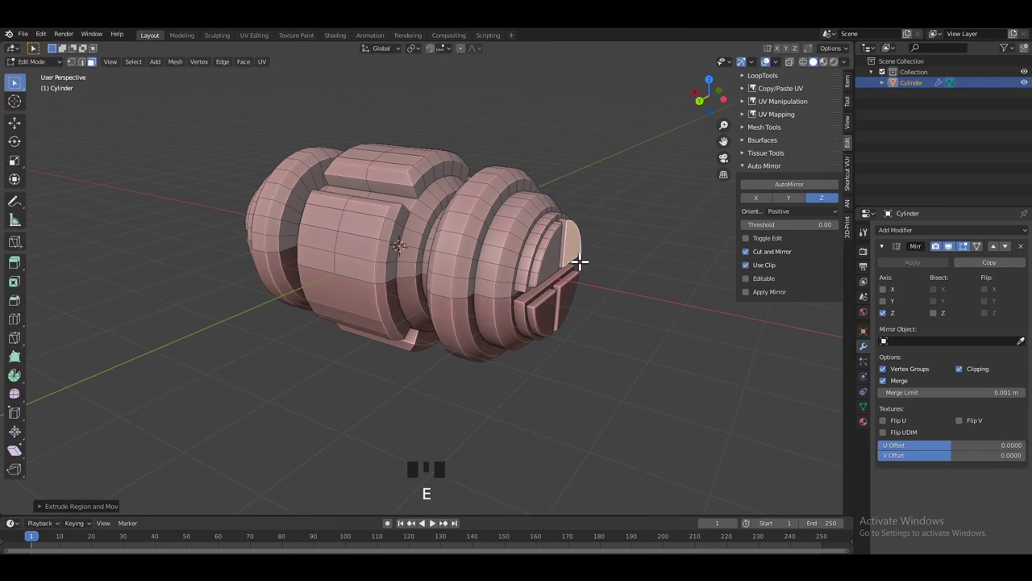
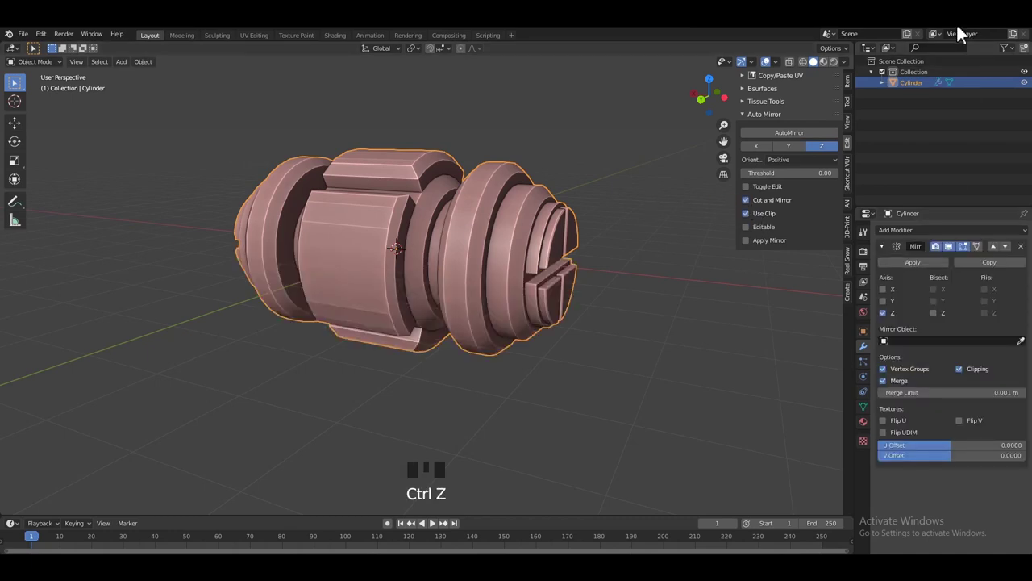
Run AutoMirror on X so the part mirrors across its length.
{"action": "middle_click", "coordinate": [897, 71]}
{"action": "left_click_drag", "start_coordinate": [721, 161], "coordinate": [588, 210]}
{"action": "left_click_drag", "start_coordinate": [521, 215], "coordinate": [537, 270]}
{"action": "left_click", "coordinate": [537, 271]}
{"action": "key", "text": "n"}
{"action": "left_click", "coordinate": [773, 154]}
{"action": "left_click", "coordinate": [799, 139]}
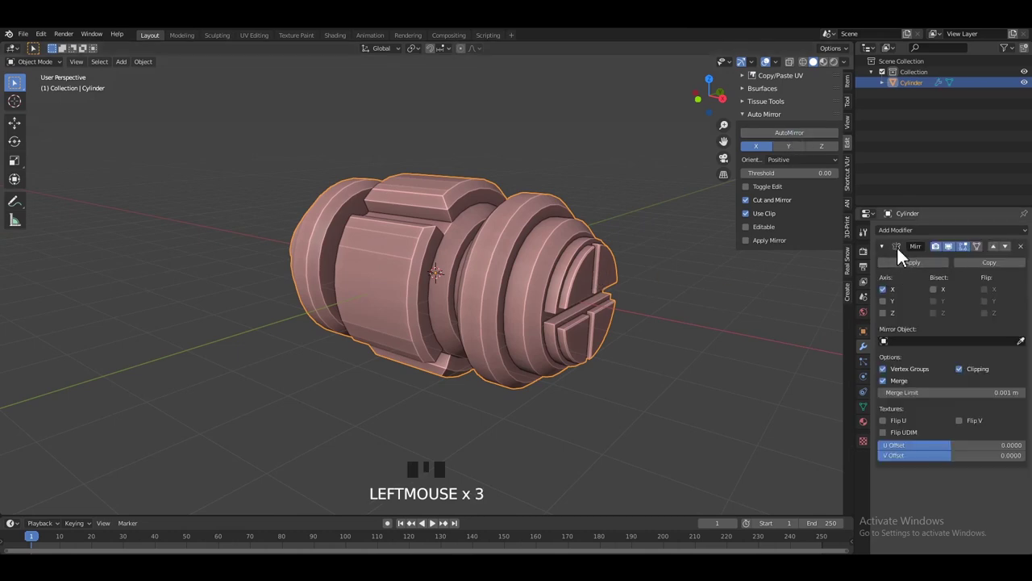
{"action": "double_click", "coordinate": [956, 256]}
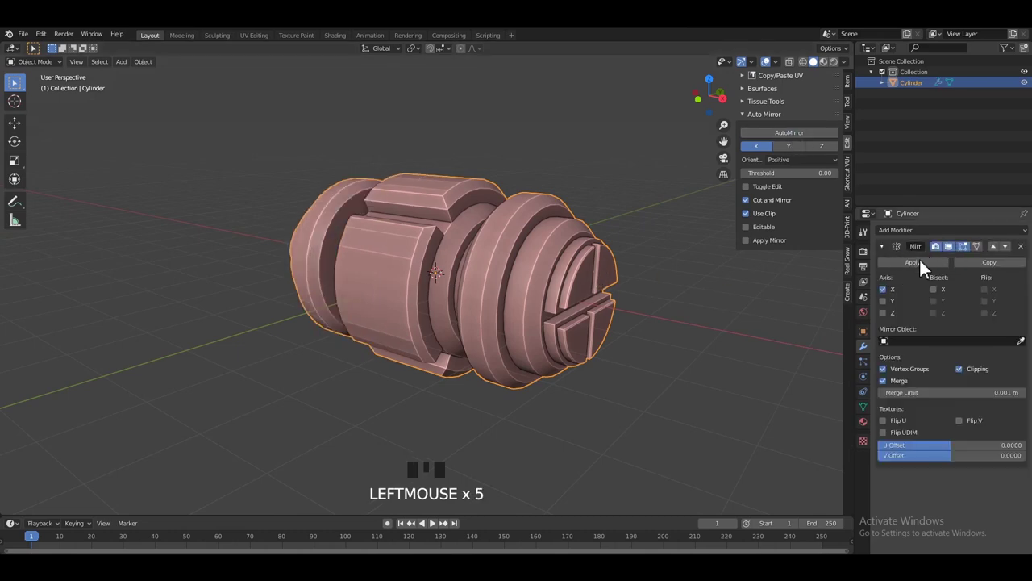
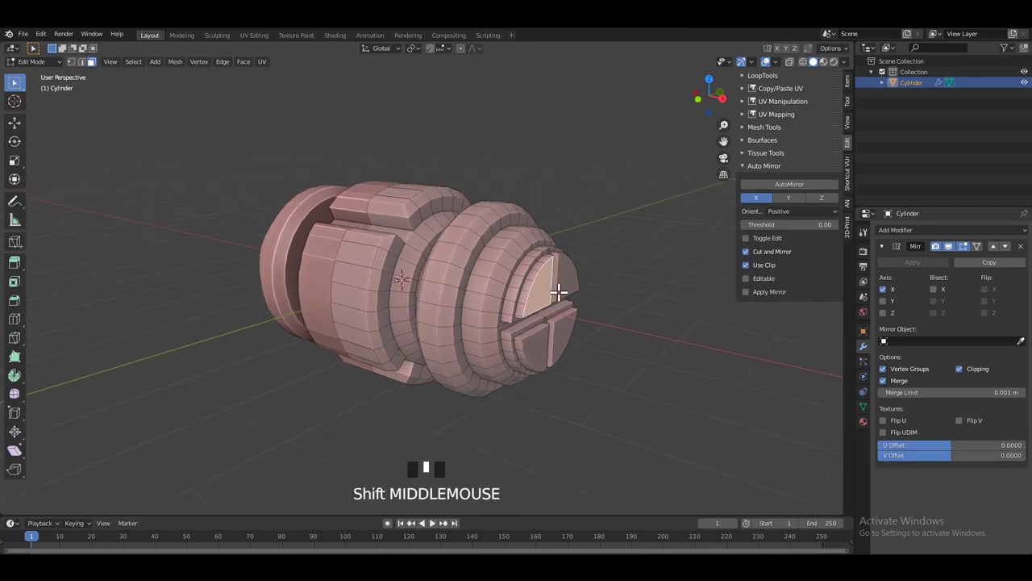
Select the end-cap quarter faces and extrude them outward along their normals.
{"action": "left_click", "coordinate": [544, 311]}
{"action": "left_click", "coordinate": [537, 362]}
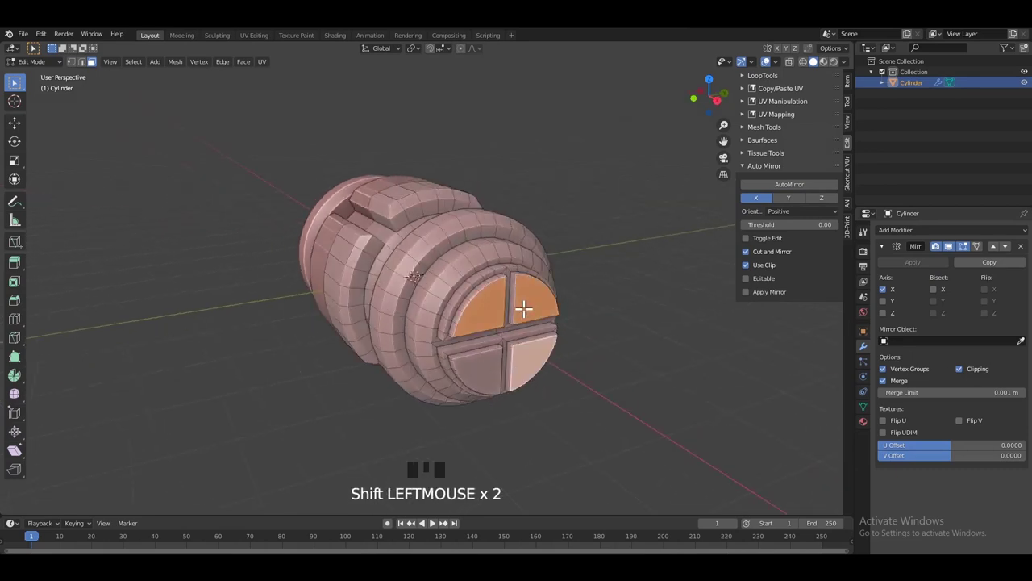
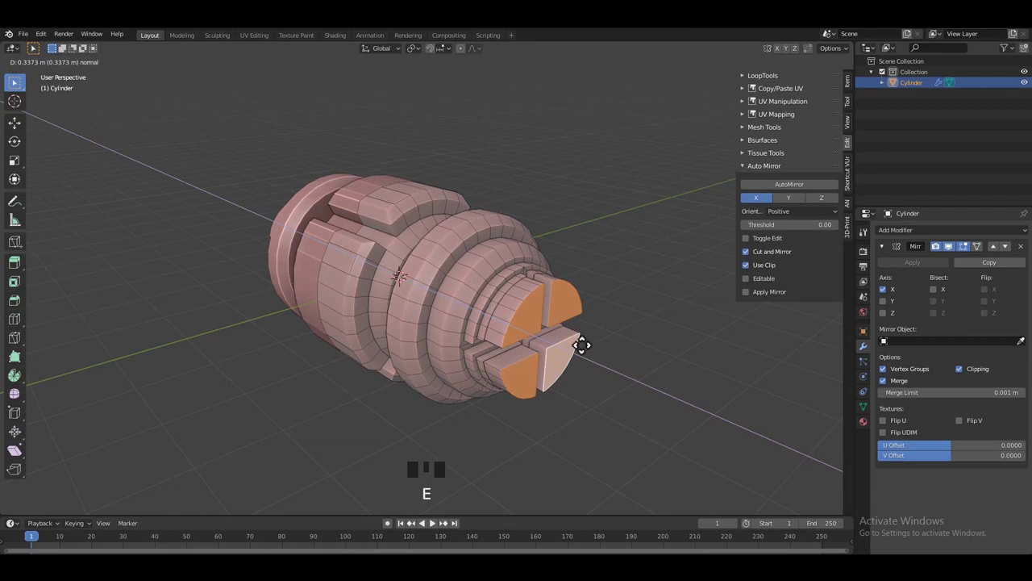
{"action": "middle_click", "coordinate": [532, 325]}
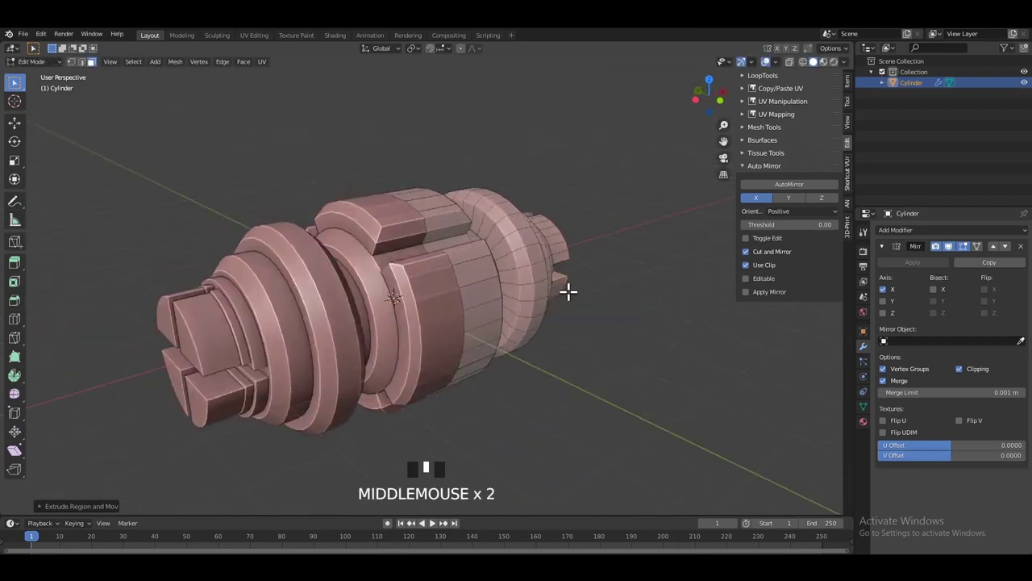
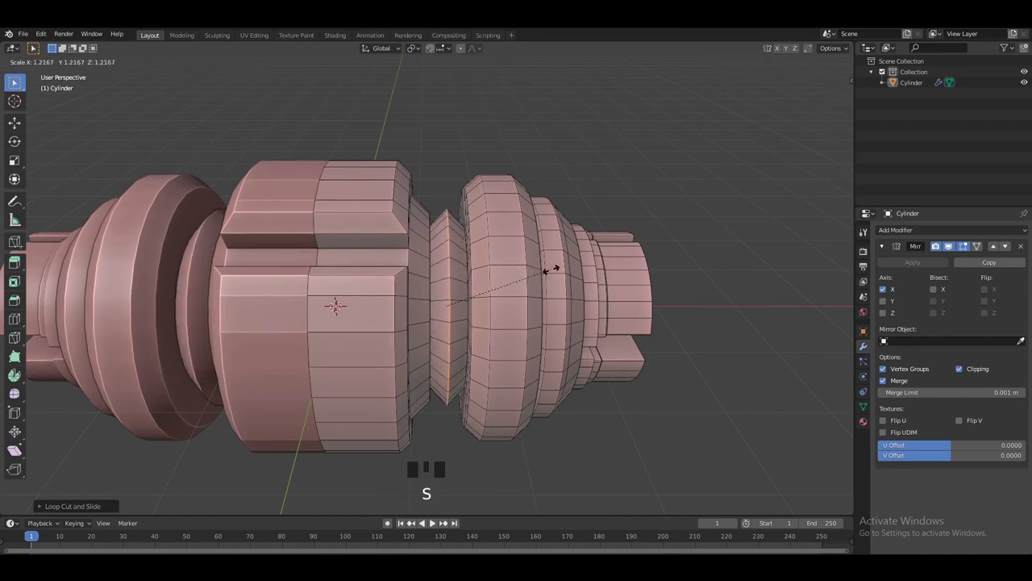
Shrink the narrow new ring inward into a groove and return to Object Mode.
{"action": "middle_click", "coordinate": [513, 302]}
{"action": "key", "text": "ctrl+b"}
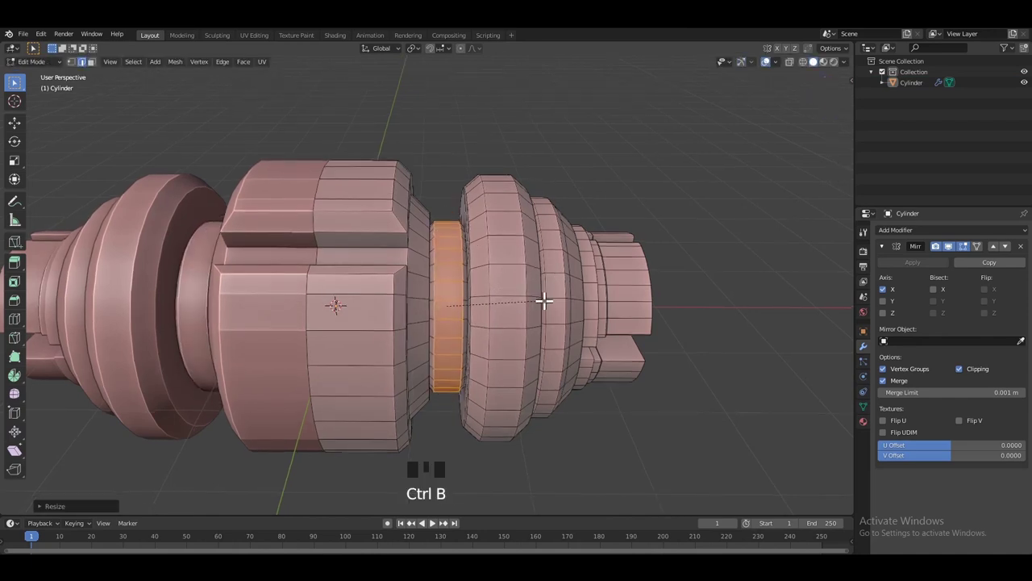
{"action": "key", "text": "Tab"}
{"action": "left_click", "coordinate": [582, 180]}
{"action": "scroll", "scroll_direction": "down", "scroll_amount": 3}
{"action": "left_click_drag", "start_coordinate": [509, 230], "coordinate": [493, 229]}
{"action": "scroll", "scroll_direction": "up", "scroll_amount": 3}
Apply the Mirror modifier to make the geometry permanent and orbit to inspect the part.
{"action": "left_click_drag", "start_coordinate": [508, 229], "coordinate": [959, 254]}
{"action": "double_click", "coordinate": [959, 254]}
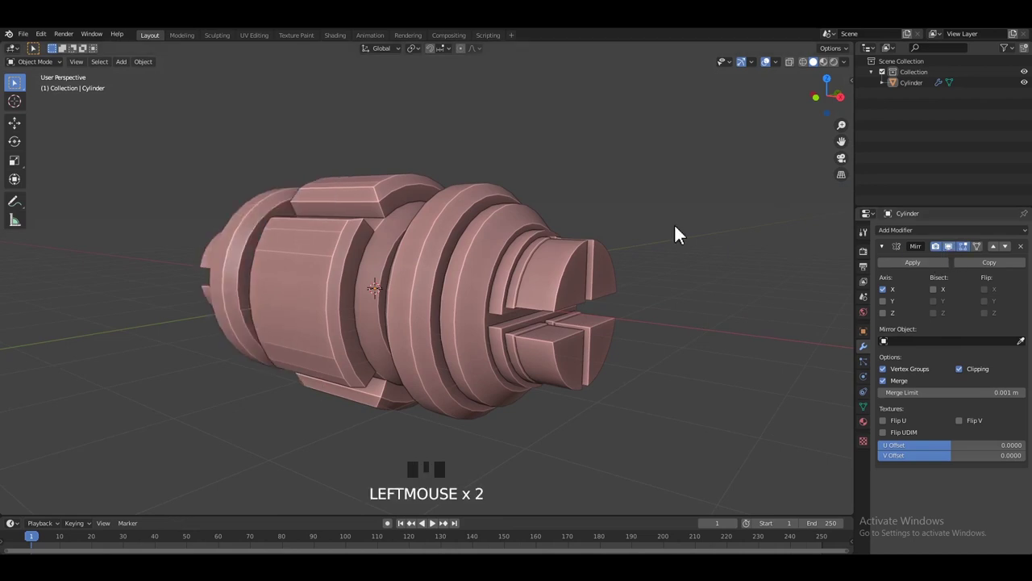
{"action": "middle_click", "coordinate": [635, 234]}
{"action": "left_click", "coordinate": [641, 234]}
{"action": "left_click", "coordinate": [926, 271]}
{"action": "left_click_drag", "start_coordinate": [628, 207], "coordinate": [886, 129]}
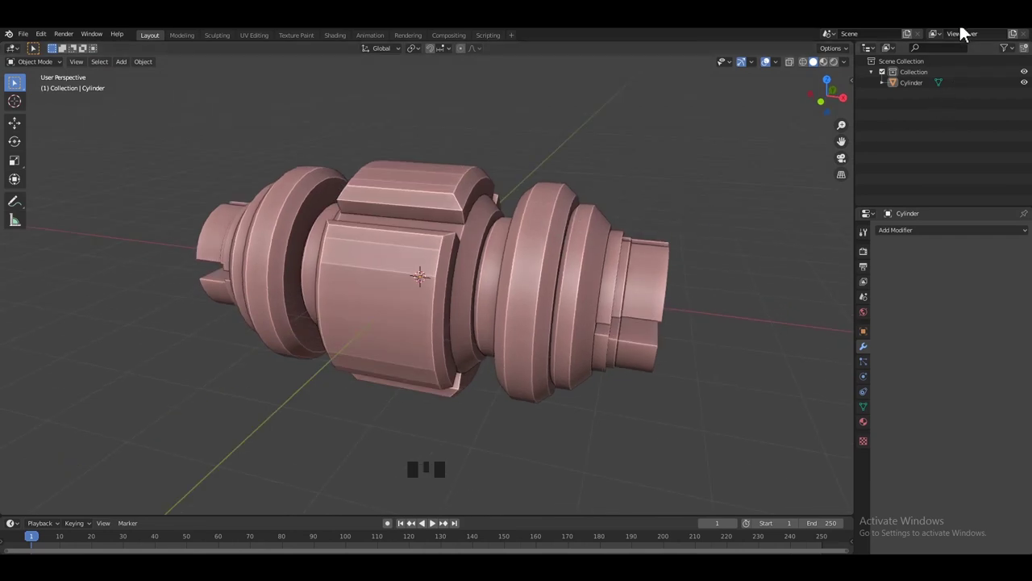
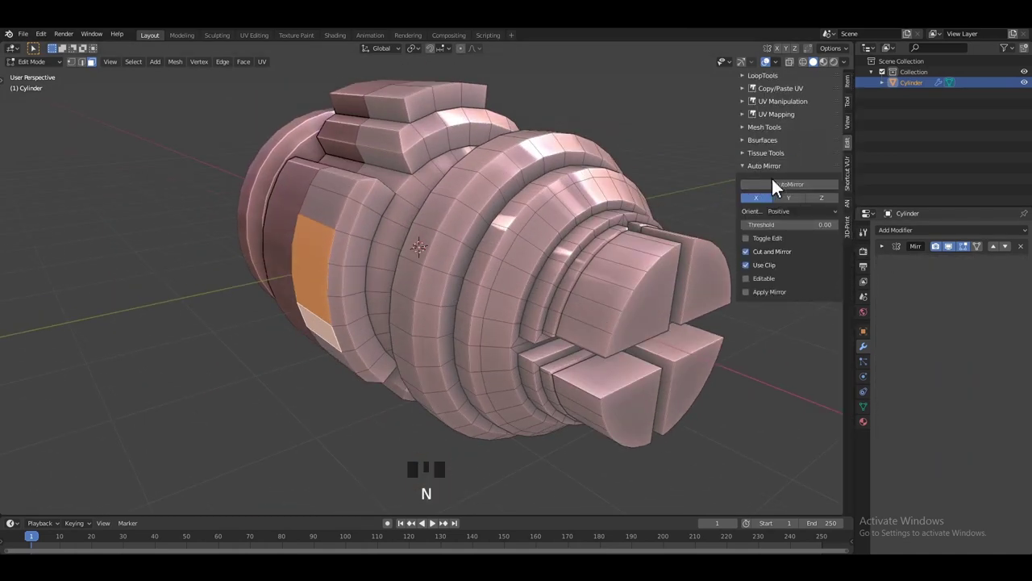
Run AutoMirror on the Y and Z axes so Mirror modifiers stack on the part.
{"action": "left_click", "coordinate": [801, 203]}
{"action": "left_click_drag", "start_coordinate": [799, 186], "coordinate": [548, 180]}
{"action": "left_click_drag", "start_coordinate": [549, 180], "coordinate": [550, 223]}
{"action": "key", "text": "ctrl+z"}
{"action": "left_click", "coordinate": [832, 208]}
{"action": "left_click", "coordinate": [542, 181]}
{"action": "scroll", "scroll_direction": "down", "scroll_amount": 3}
Select faces around the central body and extrude and scale them into new raised blocks.
{"action": "left_click_drag", "start_coordinate": [456, 219], "coordinate": [465, 247]}
{"action": "left_click", "coordinate": [465, 247]}
{"action": "left_click_drag", "start_coordinate": [389, 258], "coordinate": [350, 250]}
{"action": "left_click", "coordinate": [349, 250]}
{"action": "left_click", "coordinate": [455, 254]}
{"action": "middle_click", "coordinate": [466, 245]}
{"action": "key", "text": "e"}
{"action": "key", "text": "alt+s"}
{"action": "left_click_drag", "start_coordinate": [488, 217], "coordinate": [564, 154]}
{"action": "key", "text": "Tab"}
Inspect the extruded blocks up close, toggling between Edit and Object Mode.
{"action": "left_click", "coordinate": [556, 149]}
{"action": "middle_click", "coordinate": [561, 168]}
{"action": "scroll", "scroll_direction": "up", "scroll_amount": 3}
{"action": "left_click_drag", "start_coordinate": [512, 183], "coordinate": [486, 188]}
{"action": "key", "text": "Tab"}
{"action": "middle_click", "coordinate": [471, 190]}
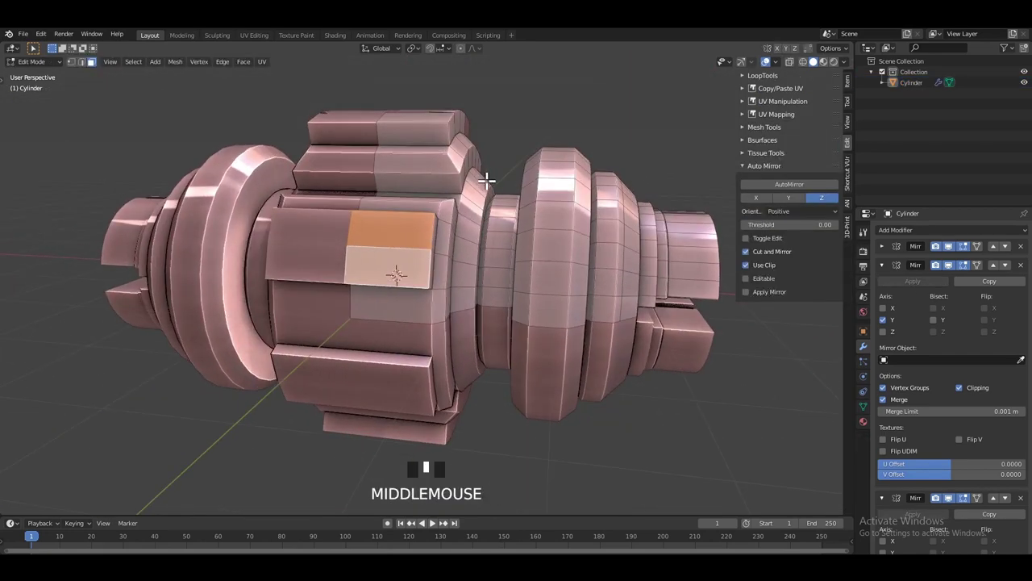
{"action": "key", "text": "Tab"}
Adjust the stacked Mirror modifier settings in the Properties panel for the new blocks.
{"action": "left_click_drag", "start_coordinate": [582, 192], "coordinate": [956, 290]}
{"action": "double_click", "coordinate": [956, 290]}
{"action": "double_click", "coordinate": [961, 272]}
{"action": "scroll", "scroll_direction": "down", "scroll_amount": 3}
{"action": "left_click_drag", "start_coordinate": [574, 265], "coordinate": [613, 255]}
{"action": "scroll", "scroll_direction": "up", "scroll_amount": 3}
{"action": "left_click_drag", "start_coordinate": [592, 253], "coordinate": [955, 270]}
{"action": "double_click", "coordinate": [955, 269]}
{"action": "double_click", "coordinate": [957, 254]}
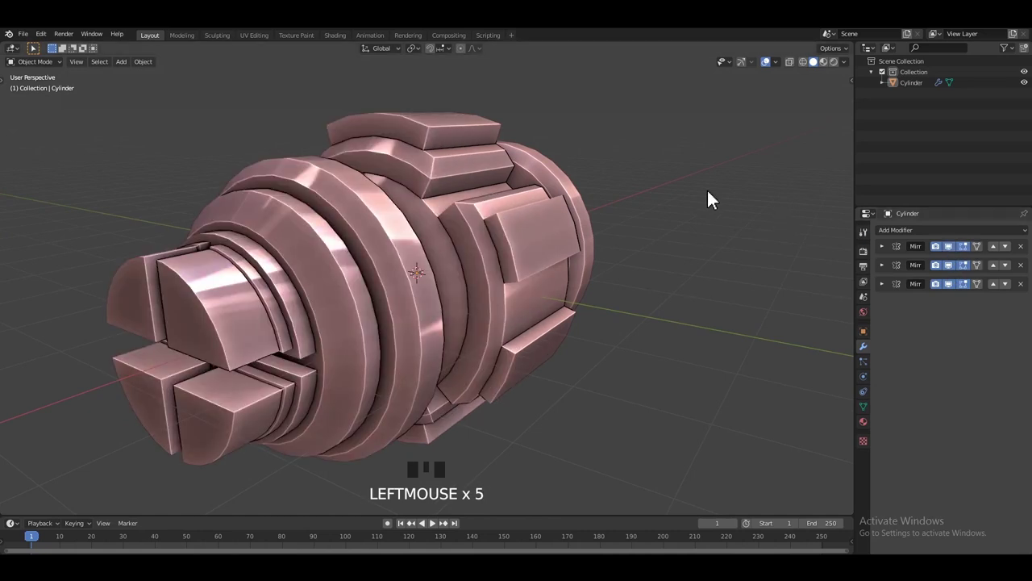
{"action": "scroll", "scroll_direction": "down", "scroll_amount": 3}
Orbit to the part's side and select the whole cylinder in Object Mode.
{"action": "left_click_drag", "start_coordinate": [588, 191], "coordinate": [498, 269]}
{"action": "left_click", "coordinate": [497, 269]}
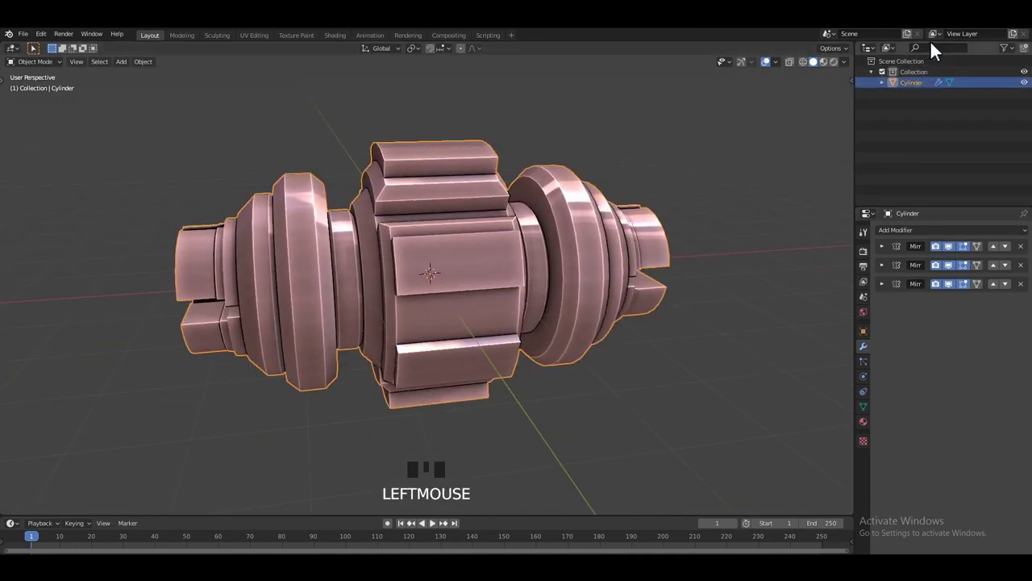